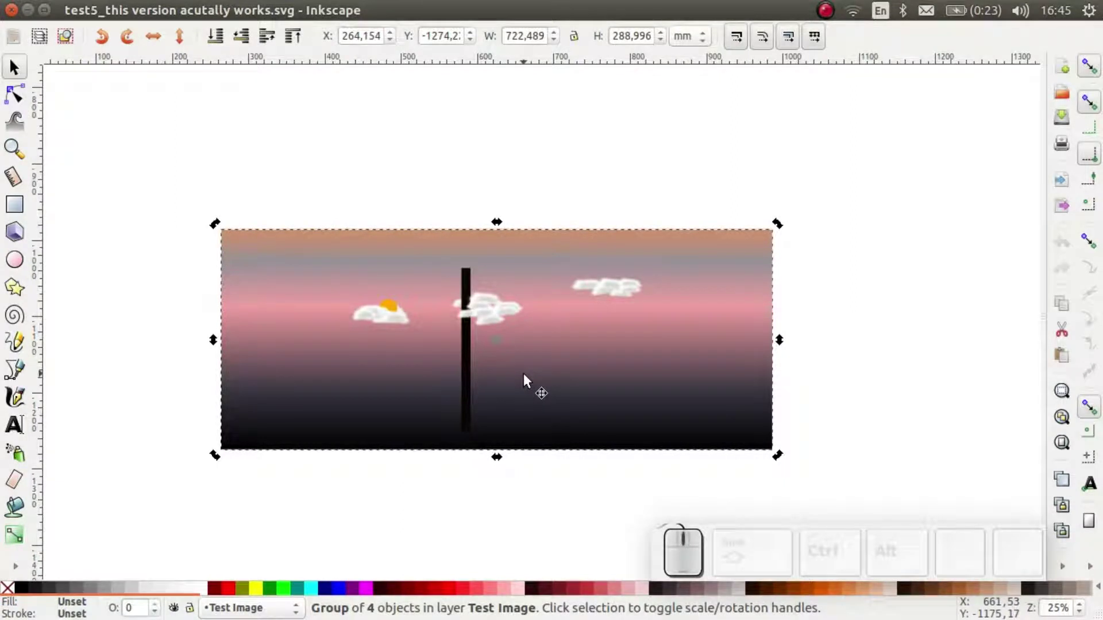
Copy the panorama group and paste it into working version.svg
{"action": "key", "text": "ctrl+c"}
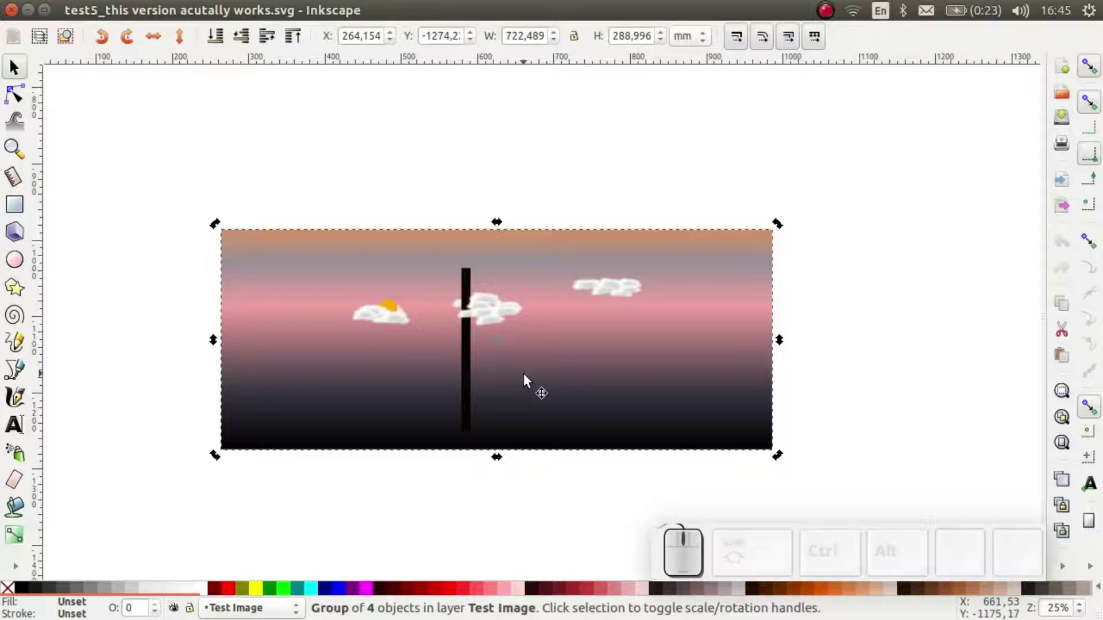
{"action": "key", "text": "alt+Tab"}
{"action": "left_click", "coordinate": [337, 301]}
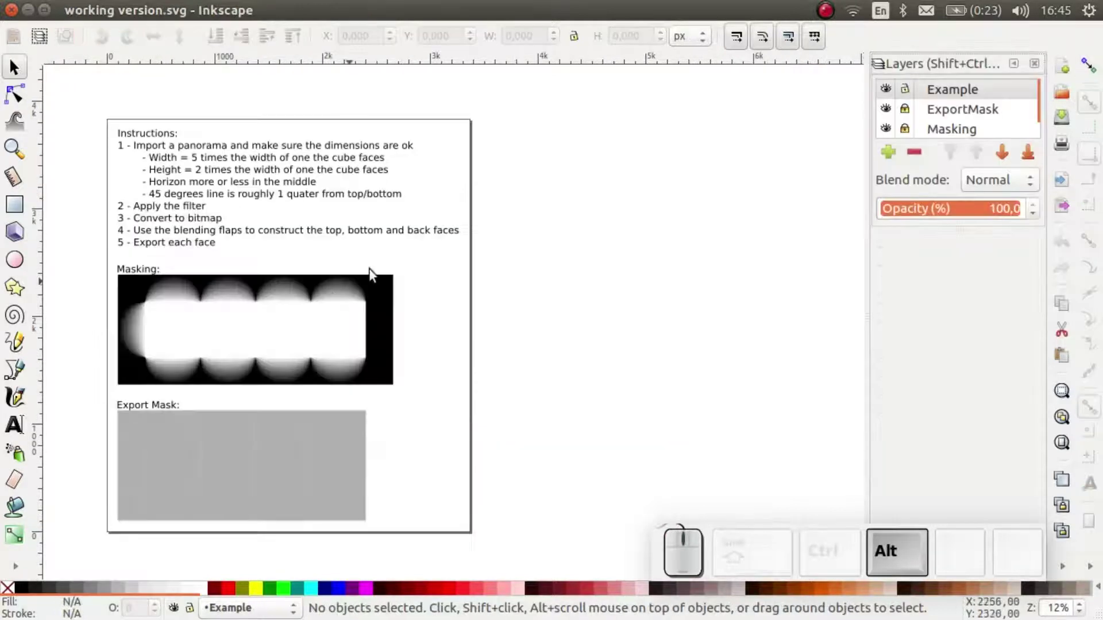
{"action": "key", "text": "ctrl+v"}
Move the pasted panorama to the right of the instructions page
{"action": "left_click_drag", "start_coordinate": [426, 269], "coordinate": [574, 242]}
{"action": "left_click_drag", "start_coordinate": [556, 245], "coordinate": [613, 216]}
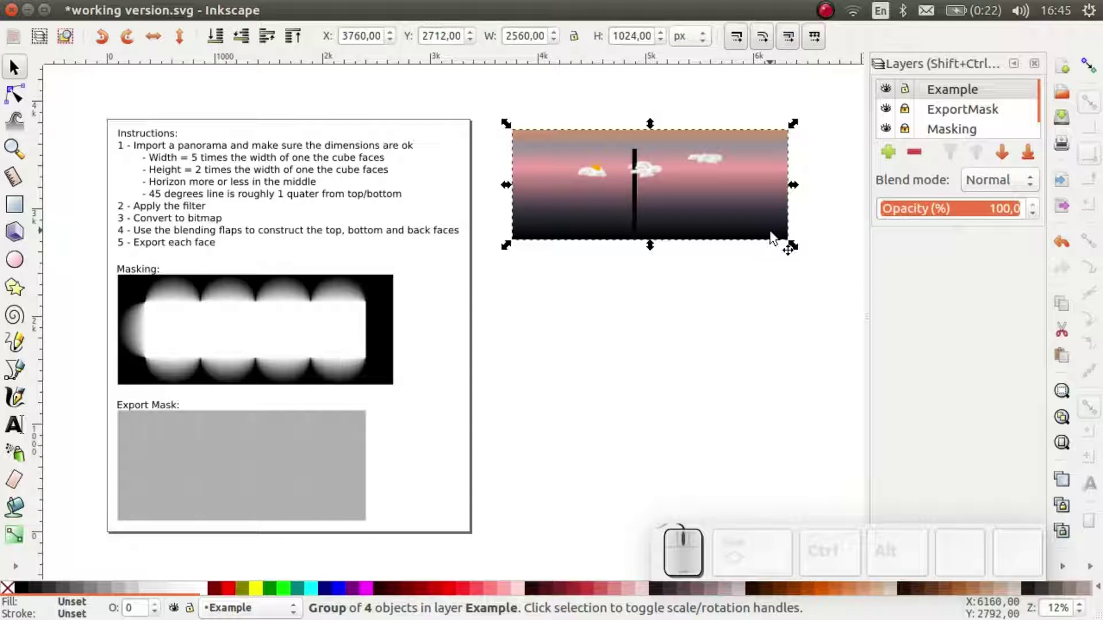
Tick the CubeMapDisplacement filter in the Filter Editor for the panorama group
{"action": "left_click", "coordinate": [619, 207]}
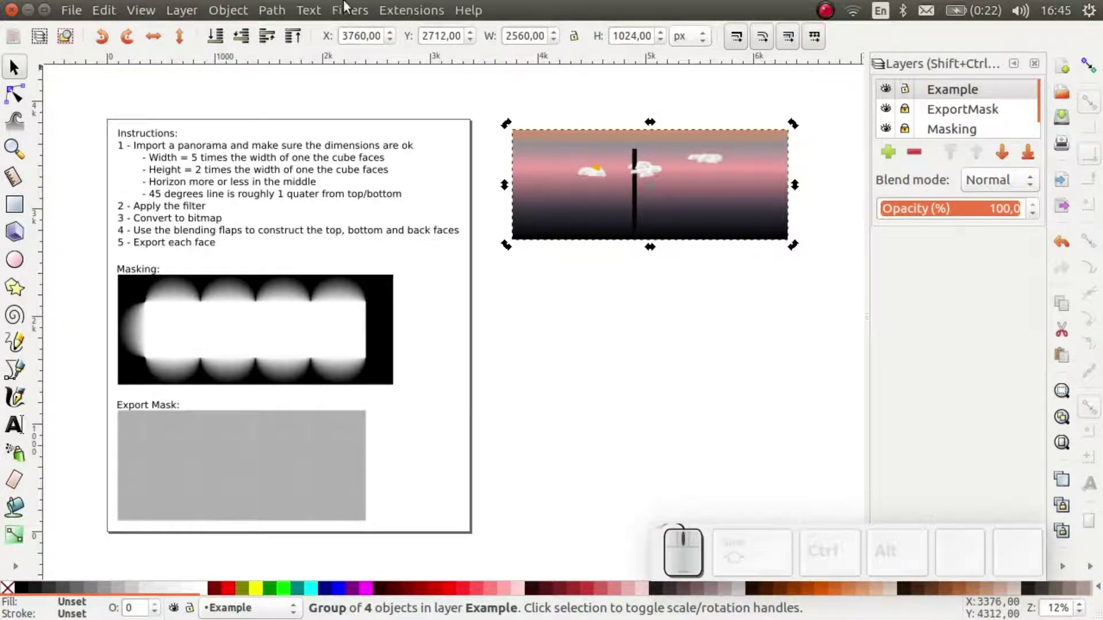
{"action": "left_click", "coordinate": [355, 20]}
{"action": "left_click", "coordinate": [422, 399]}
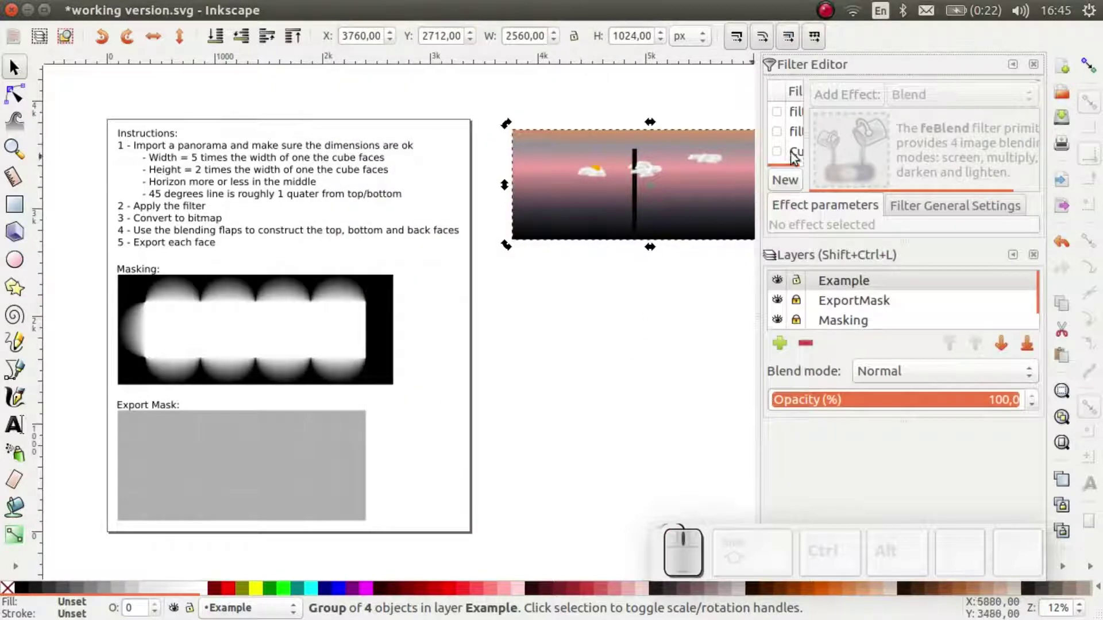
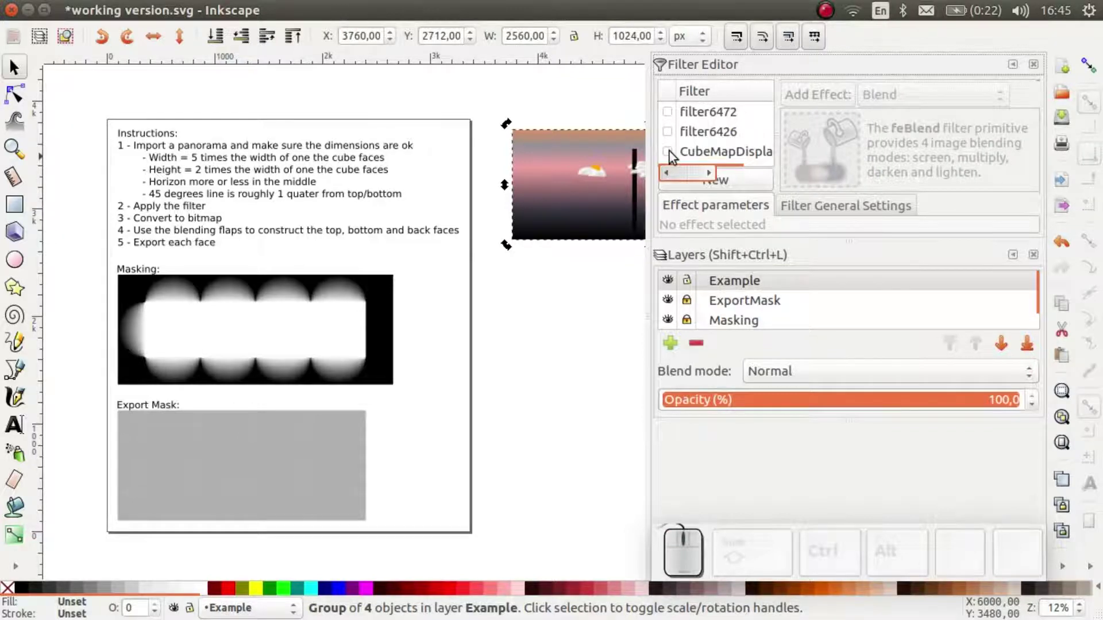
{"action": "left_click", "coordinate": [673, 152]}
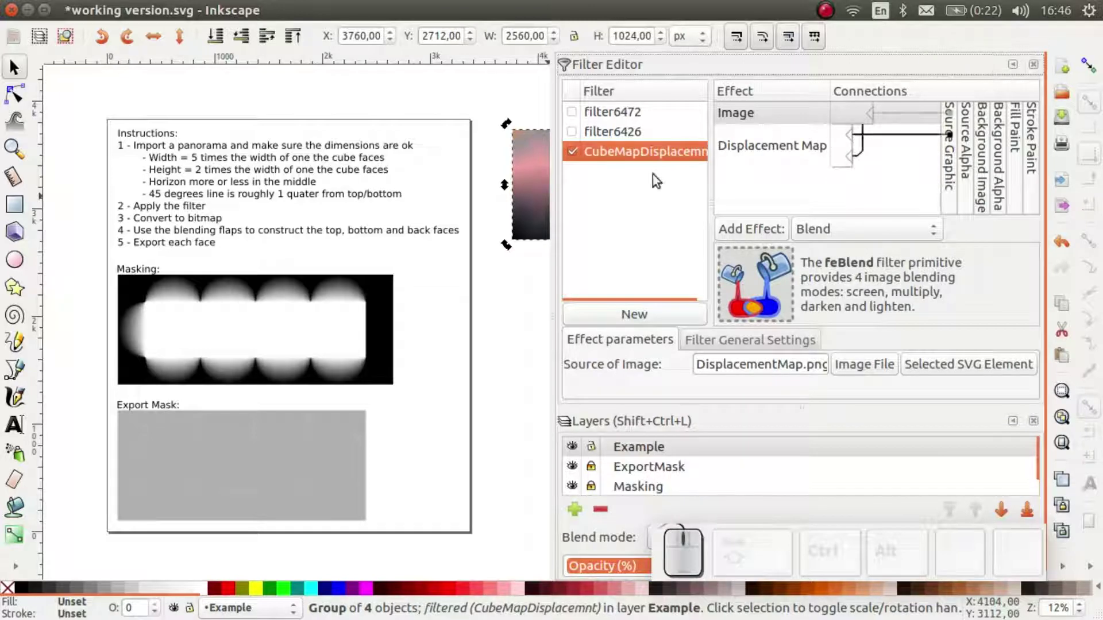
Pan to the panorama and select it with its filter in the editor
{"action": "key", "text": "space"}
{"action": "key", "text": "space"}
{"action": "left_click", "coordinate": [498, 299]}
{"action": "left_click", "coordinate": [244, 307]}
{"action": "left_click", "coordinate": [467, 176]}
{"action": "left_click", "coordinate": [575, 157]}
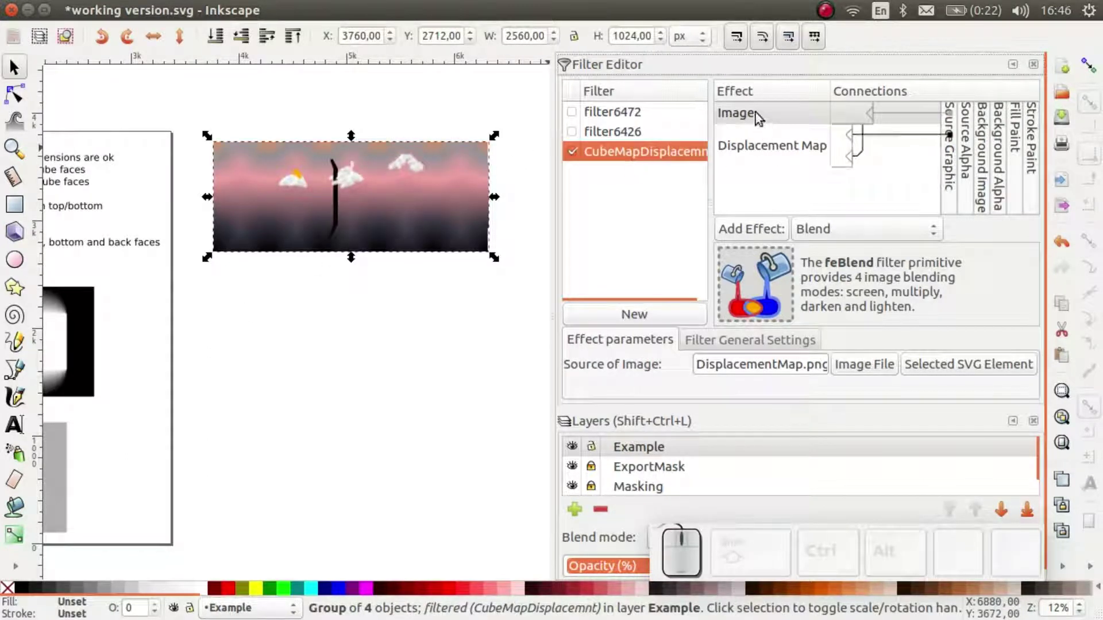
Check the Image primitive's source file, then show the Displacement Map primitive (scale 62.8)
{"action": "left_click", "coordinate": [760, 120]}
{"action": "left_click_drag", "start_coordinate": [712, 372], "coordinate": [806, 358]}
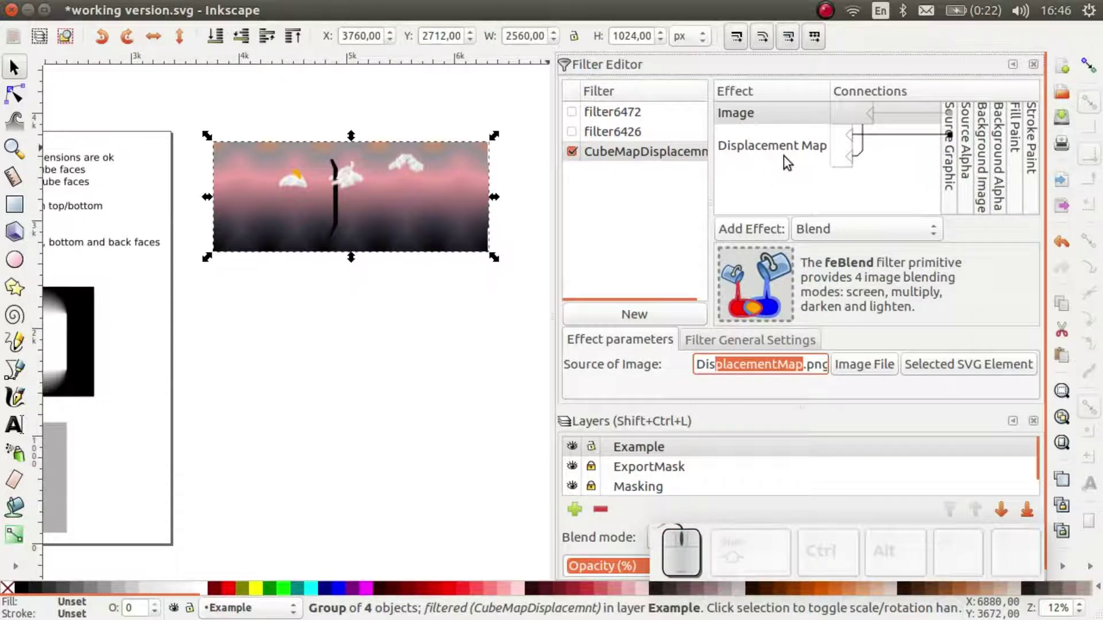
{"action": "left_click", "coordinate": [786, 159]}
Close the Filter Editor, leaving the displaced panorama on the canvas
{"action": "left_click", "coordinate": [571, 391]}
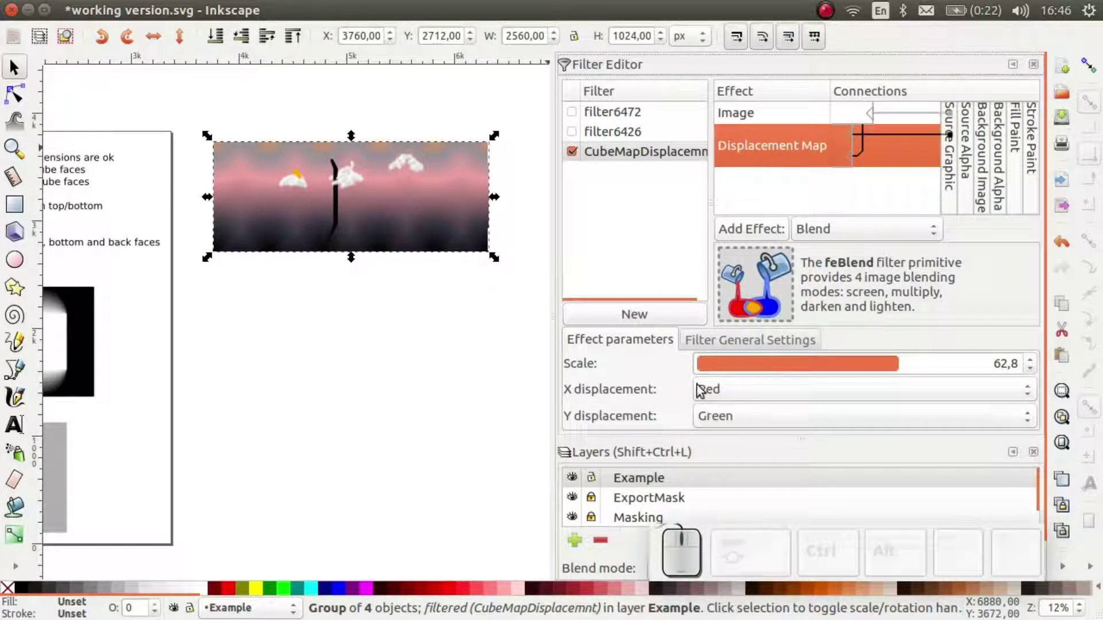
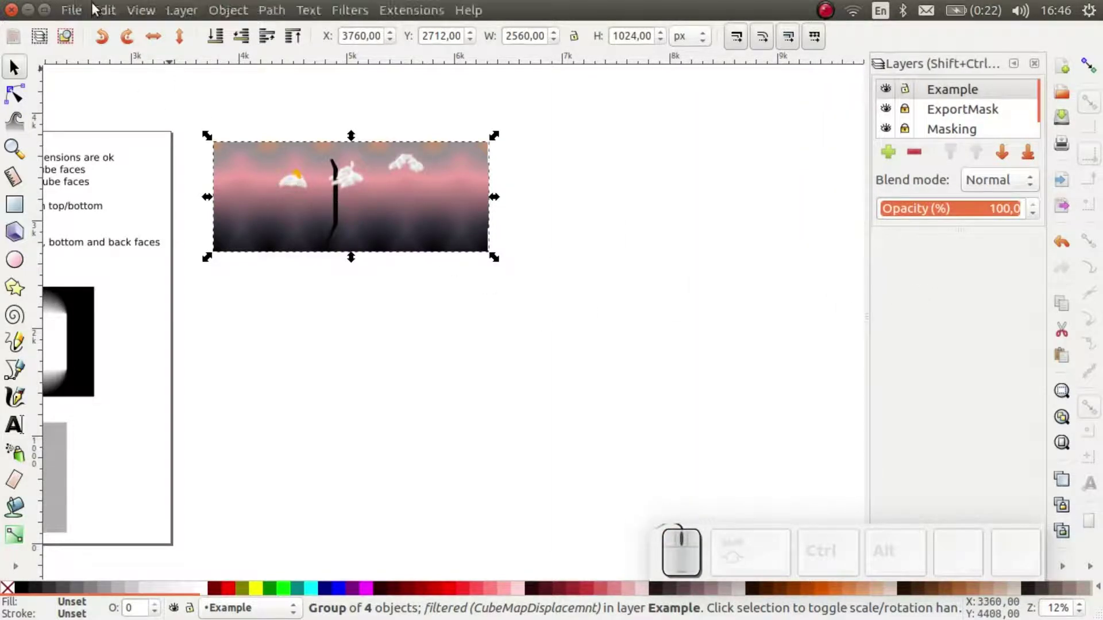
Make a bitmap copy of the filtered panorama via Edit > Make a Bitmap Copy
{"action": "left_click", "coordinate": [109, 15]}
{"action": "left_click", "coordinate": [147, 300]}
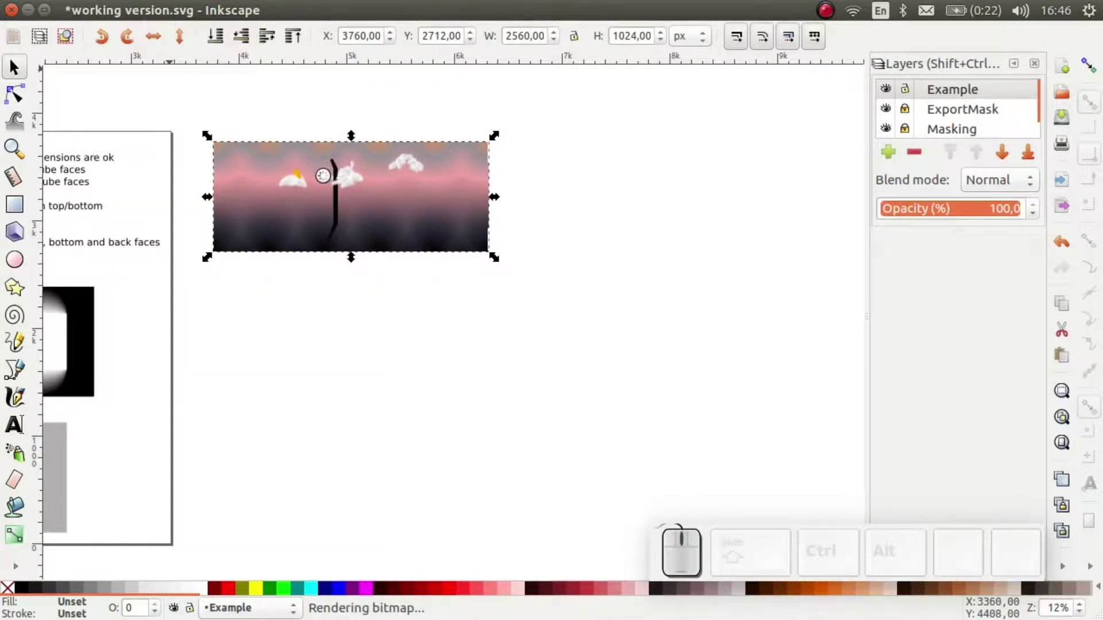